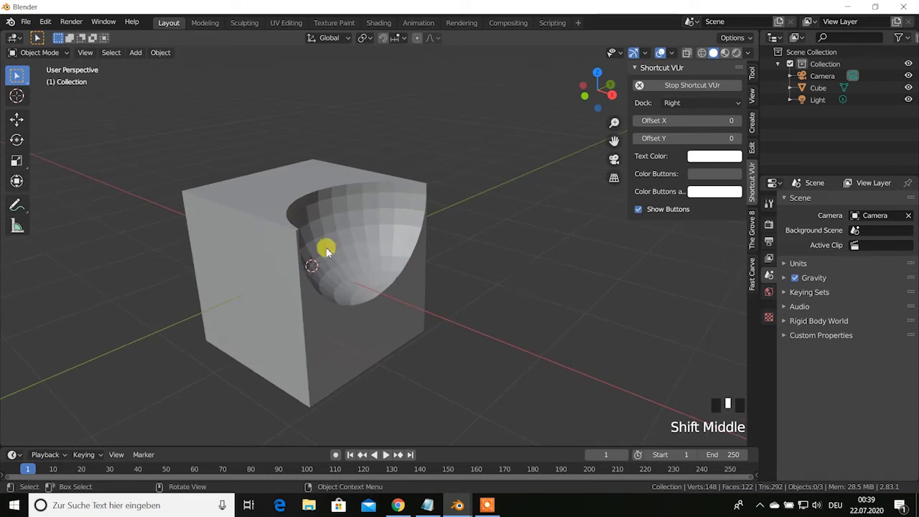
- Orbit around the cube with the hemispherical cut and select it
{"action": "left_click_drag", "start_coordinate": [480, 269], "coordinate": [371, 284]}
{"action": "scroll", "scroll_direction": "up", "scroll_amount": 3}
{"action": "scroll", "scroll_direction": "down", "scroll_amount": 3}
{"action": "left_click_drag", "start_coordinate": [349, 244], "coordinate": [303, 254]}
{"action": "left_click", "coordinate": [304, 254]}
- Orbit, pan and zoom to frame the selected cube for its modifier properties
{"action": "left_click_drag", "start_coordinate": [323, 258], "coordinate": [340, 268]}
{"action": "scroll", "scroll_direction": "up", "scroll_amount": 3}
{"action": "middle_click", "coordinate": [330, 267]}
{"action": "scroll", "scroll_direction": "down", "scroll_amount": 3}
{"action": "scroll", "scroll_direction": "down", "scroll_amount": 3}
{"action": "left_click_drag", "start_coordinate": [401, 299], "coordinate": [400, 299]}
{"action": "scroll", "scroll_direction": "up", "scroll_amount": 3}
{"action": "left_click_drag", "start_coordinate": [376, 297], "coordinate": [359, 294]}
{"action": "scroll", "scroll_direction": "down", "scroll_amount": 3}
{"action": "left_click_drag", "start_coordinate": [366, 295], "coordinate": [568, 271]}
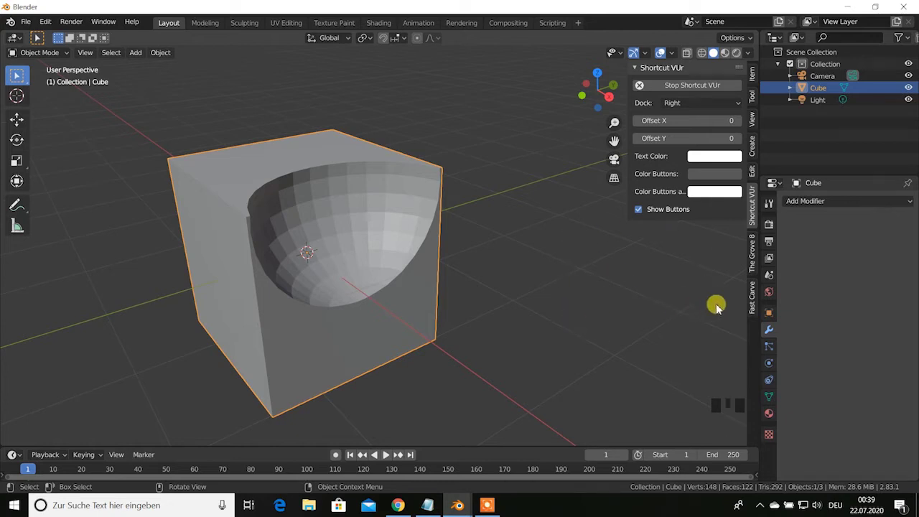
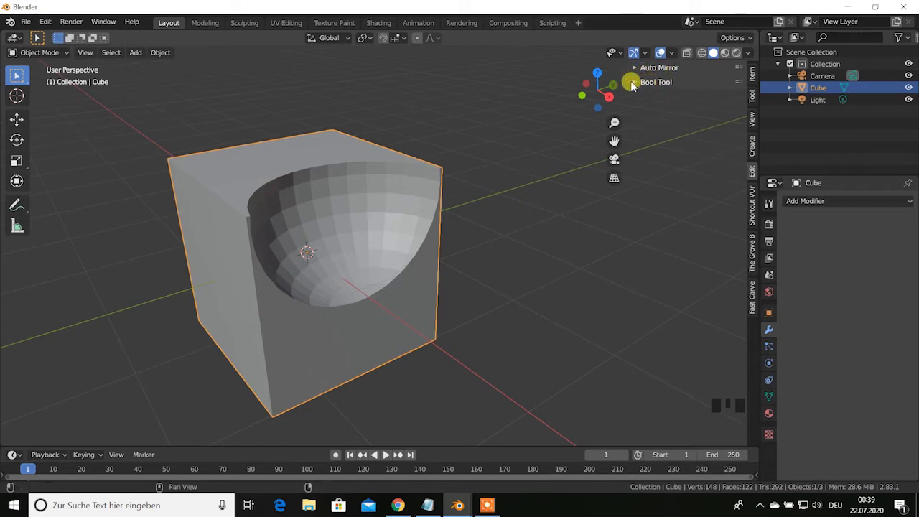
- Apply Fast Carve's Bevel Object to the cube (0.01 m offset, 3 segments, 0.70 profile)
{"action": "left_click", "coordinate": [756, 309]}
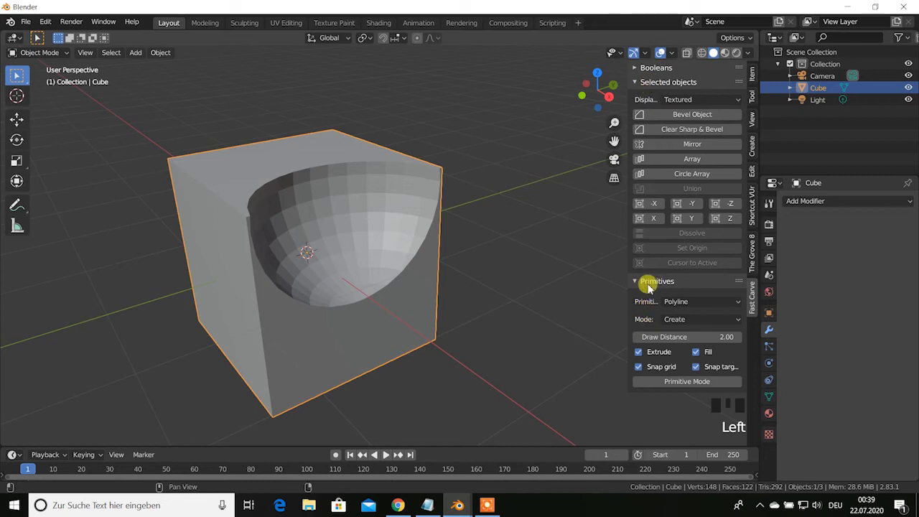
{"action": "left_click_drag", "start_coordinate": [417, 271], "coordinate": [649, 289]}
{"action": "left_click_drag", "start_coordinate": [649, 289], "coordinate": [441, 210]}
{"action": "left_click_drag", "start_coordinate": [441, 209], "coordinate": [280, 208]}
{"action": "scroll", "scroll_direction": "down", "scroll_amount": 3}
{"action": "scroll", "scroll_direction": "up", "scroll_amount": 3}
{"action": "left_click", "coordinate": [695, 121]}
- Zoom in on the cube's corner to inspect the bevel and its shading artifact
{"action": "scroll", "scroll_direction": "up", "scroll_amount": 3}
{"action": "scroll", "scroll_direction": "down", "scroll_amount": 3}
{"action": "left_click_drag", "start_coordinate": [396, 194], "coordinate": [449, 186]}
{"action": "scroll", "scroll_direction": "up", "scroll_amount": 3}
{"action": "left_click_drag", "start_coordinate": [473, 179], "coordinate": [472, 189]}
{"action": "scroll", "scroll_direction": "down", "scroll_amount": 3}
{"action": "left_click_drag", "start_coordinate": [346, 236], "coordinate": [361, 232]}
{"action": "scroll", "scroll_direction": "up", "scroll_amount": 3}
{"action": "middle_click", "coordinate": [397, 207]}
{"action": "scroll", "scroll_direction": "up", "scroll_amount": 3}
{"action": "scroll", "scroll_direction": "down", "scroll_amount": 3}
{"action": "left_click_drag", "start_coordinate": [406, 219], "coordinate": [429, 226]}
{"action": "scroll", "scroll_direction": "up", "scroll_amount": 3}
{"action": "middle_click", "coordinate": [448, 208]}
{"action": "scroll", "scroll_direction": "up", "scroll_amount": 3}
{"action": "scroll", "scroll_direction": "down", "scroll_amount": 3}
{"action": "left_click_drag", "start_coordinate": [388, 241], "coordinate": [367, 240]}
{"action": "scroll", "scroll_direction": "down", "scroll_amount": 3}
{"action": "left_click_drag", "start_coordinate": [298, 265], "coordinate": [333, 258]}
{"action": "scroll", "scroll_direction": "down", "scroll_amount": 3}
{"action": "left_click_drag", "start_coordinate": [292, 274], "coordinate": [409, 231]}
{"action": "scroll", "scroll_direction": "up", "scroll_amount": 3}
{"action": "middle_click", "coordinate": [423, 233]}
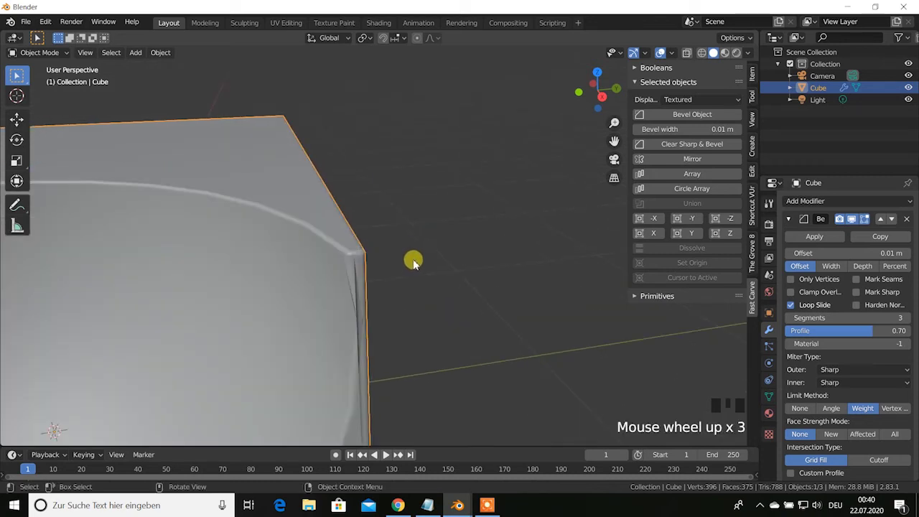
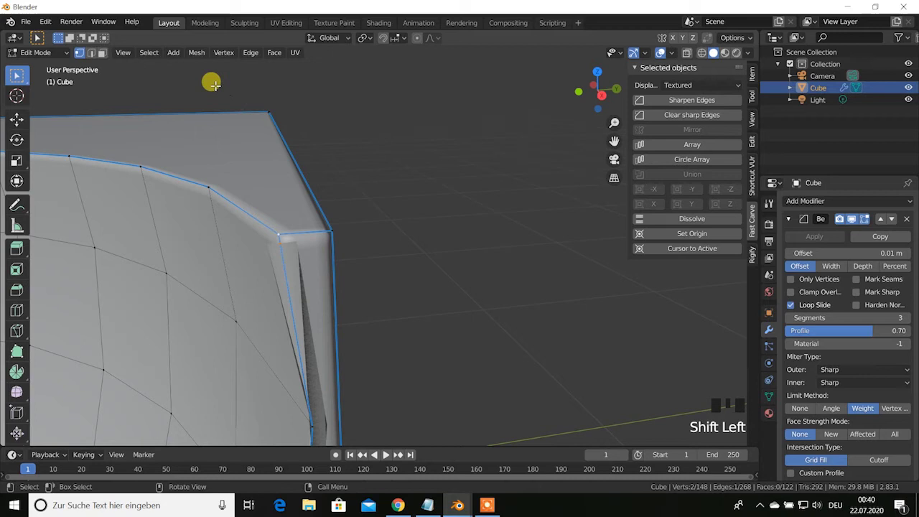
- Browse the Mesh > Merge menu, then bring up Quick Favorites with Q over the corner vertices
{"action": "left_click_drag", "start_coordinate": [231, 58], "coordinate": [319, 152]}
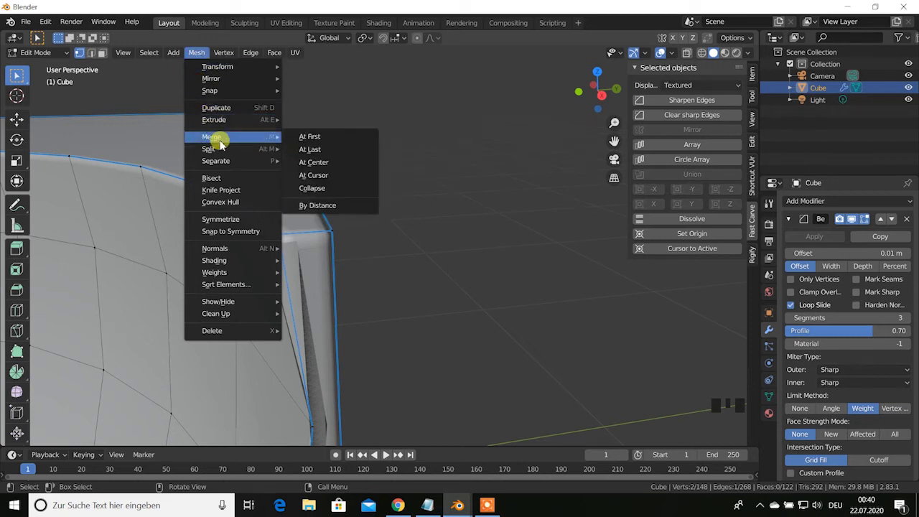
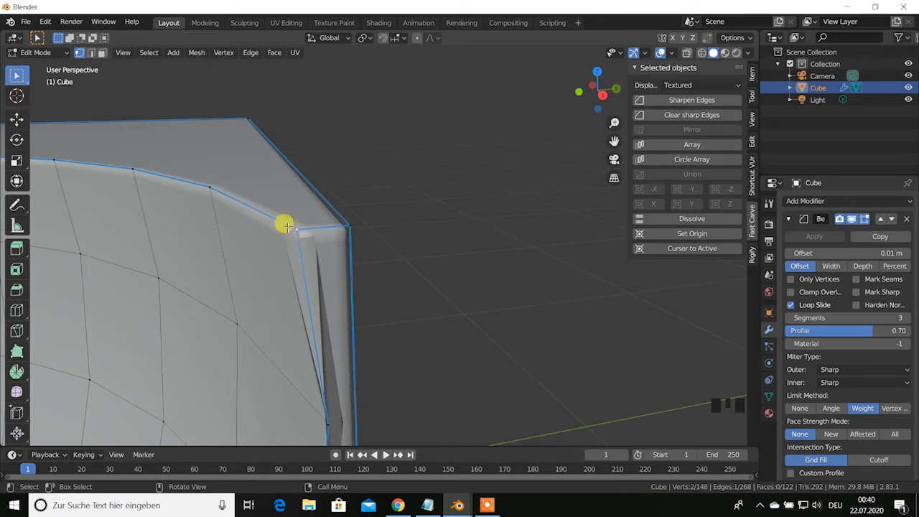
{"action": "left_click_drag", "start_coordinate": [204, 59], "coordinate": [324, 155]}
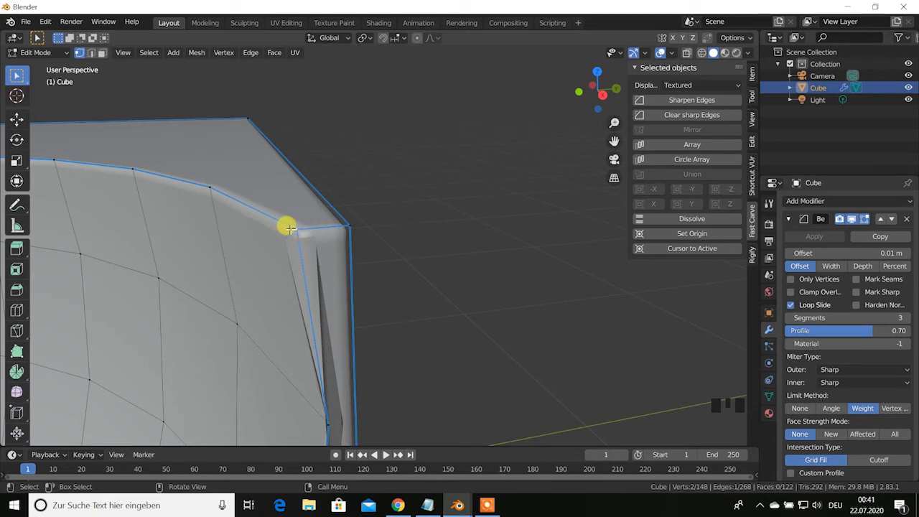
{"action": "key", "text": "q"}
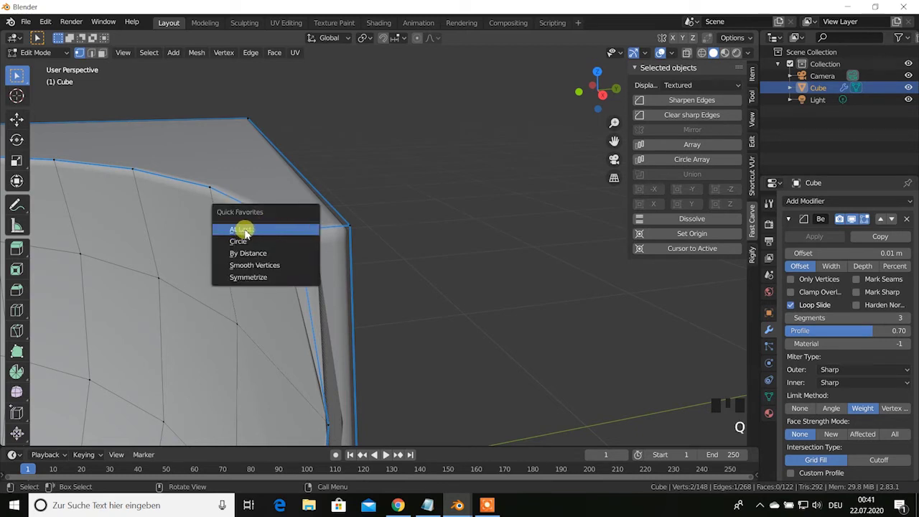
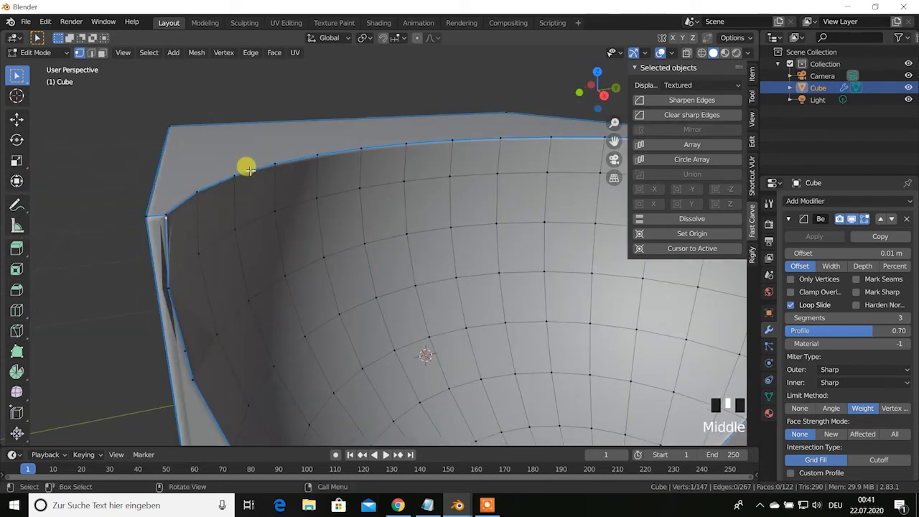
- Toggle Edit Mode with Tab to finish the corner cleanup on the bevelled cube
{"action": "key", "text": "Tab"}
{"action": "key", "text": "Tab"}
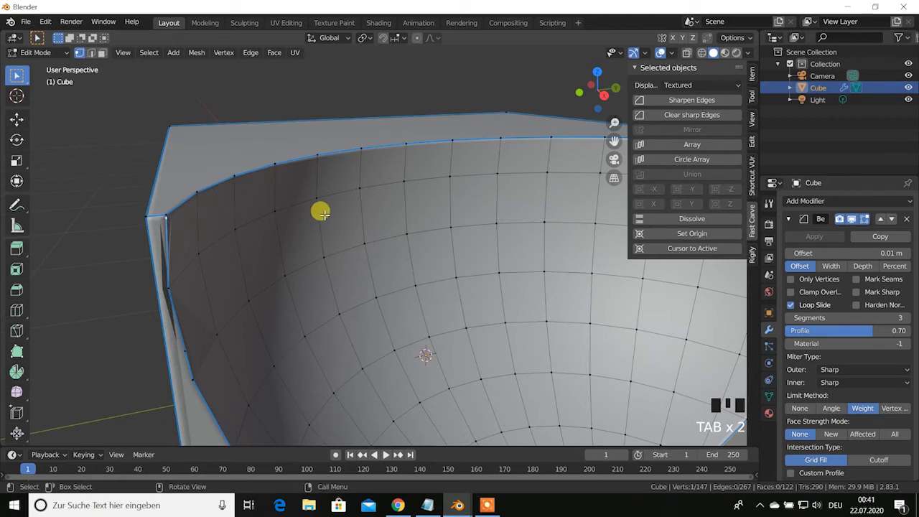
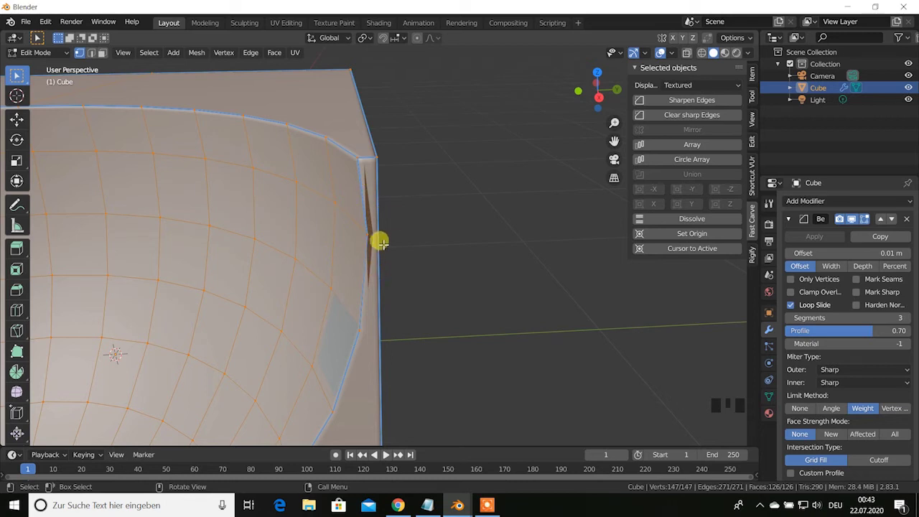
- Return to Object Mode and orbit around the whole cube to inspect the narrowed bevel
{"action": "key", "text": "Tab"}
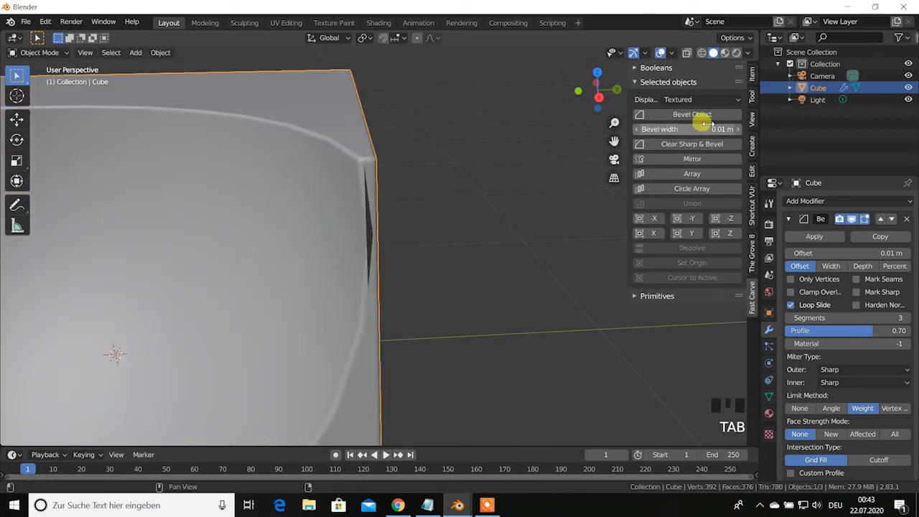
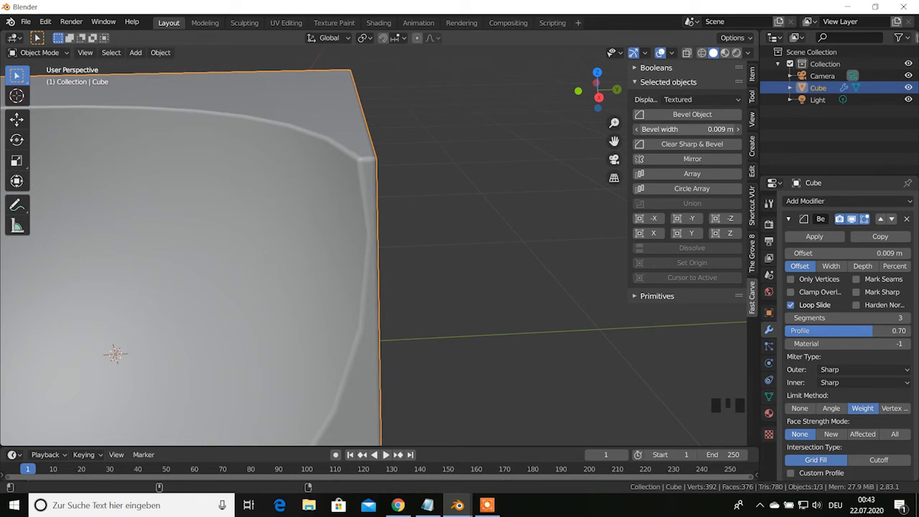
{"action": "scroll", "scroll_direction": "up", "scroll_amount": 3}
{"action": "scroll", "scroll_direction": "down", "scroll_amount": 3}
{"action": "left_click_drag", "start_coordinate": [375, 257], "coordinate": [467, 249]}
{"action": "scroll", "scroll_direction": "up", "scroll_amount": 3}
{"action": "left_click_drag", "start_coordinate": [474, 247], "coordinate": [431, 253]}
{"action": "scroll", "scroll_direction": "down", "scroll_amount": 3}
{"action": "left_click_drag", "start_coordinate": [460, 226], "coordinate": [358, 287]}
{"action": "left_click_drag", "start_coordinate": [363, 287], "coordinate": [366, 287]}
{"action": "scroll", "scroll_direction": "down", "scroll_amount": 3}
{"action": "left_click_drag", "start_coordinate": [380, 281], "coordinate": [434, 239]}
{"action": "left_click_drag", "start_coordinate": [439, 239], "coordinate": [425, 248]}
- Delete the carved cube, add a fresh cube and raise it along Z onto the ground
{"action": "key", "text": "Delete"}
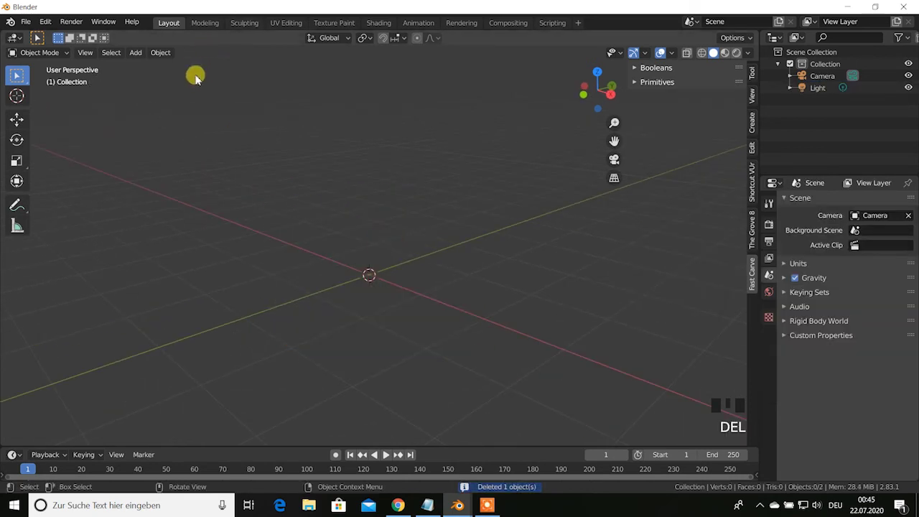
{"action": "left_click_drag", "start_coordinate": [140, 57], "coordinate": [257, 122]}
{"action": "left_click_drag", "start_coordinate": [256, 123], "coordinate": [288, 131]}
{"action": "key", "text": "g"}
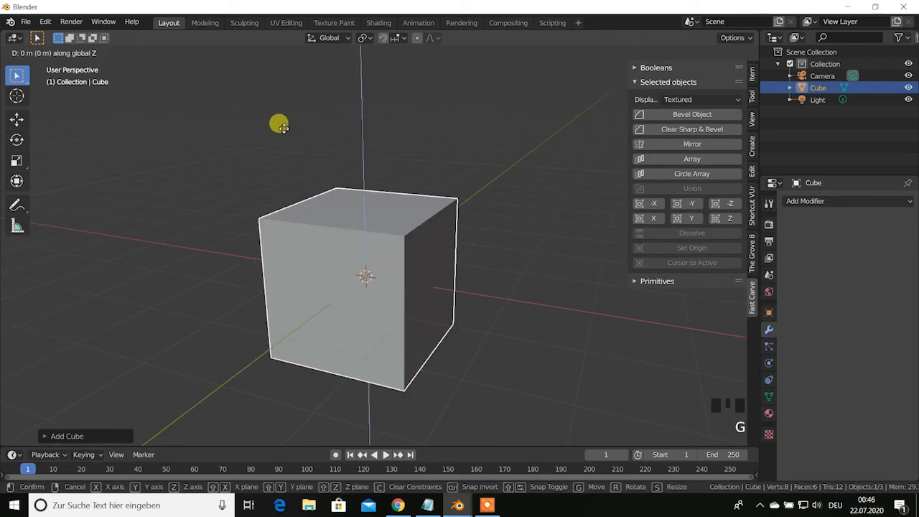
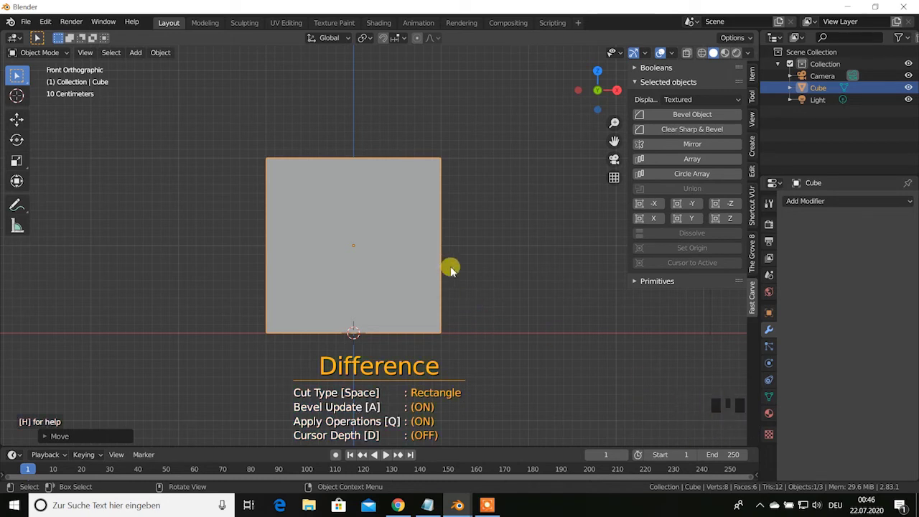
- Chamfer both top corners off the new cube with a Fast Carve line cut
{"action": "left_click_drag", "start_coordinate": [456, 268], "coordinate": [425, 389]}
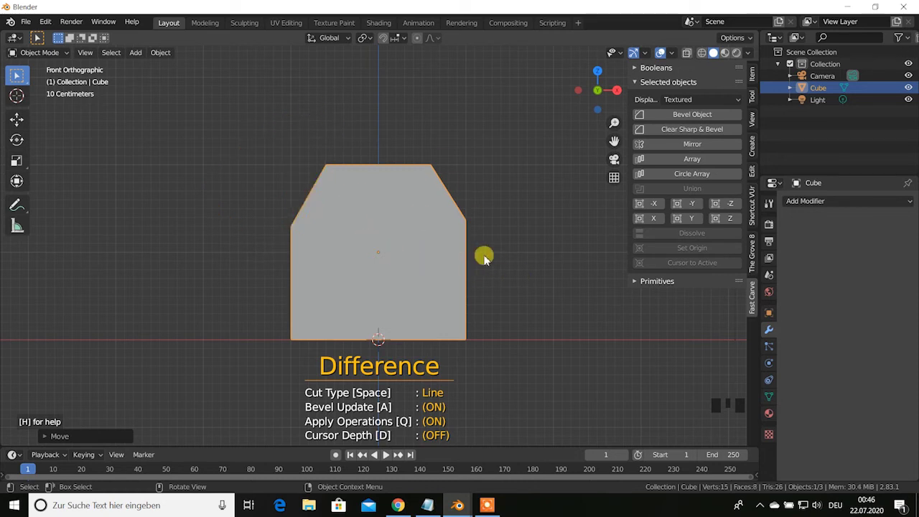
{"action": "scroll", "scroll_direction": "down", "scroll_amount": 3}
{"action": "left_click_drag", "start_coordinate": [497, 228], "coordinate": [404, 237]}
{"action": "scroll", "scroll_direction": "down", "scroll_amount": 3}
{"action": "left_click_drag", "start_coordinate": [421, 241], "coordinate": [444, 251]}
{"action": "scroll", "scroll_direction": "up", "scroll_amount": 3}
{"action": "left_click_drag", "start_coordinate": [450, 239], "coordinate": [594, 106]}
- In front ortho view, cut an octagonal hole through the cube's front, then activate the Profil Brush
{"action": "key", "text": "KP_1"}
{"action": "scroll", "scroll_direction": "up", "scroll_amount": 3}
{"action": "left_click_drag", "start_coordinate": [430, 252], "coordinate": [382, 362]}
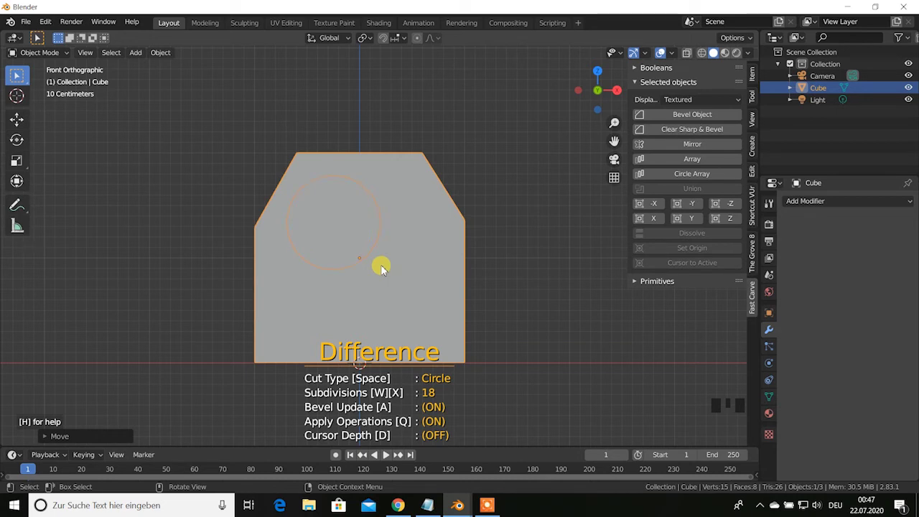
{"action": "key", "text": "ctrl+shift+x"}
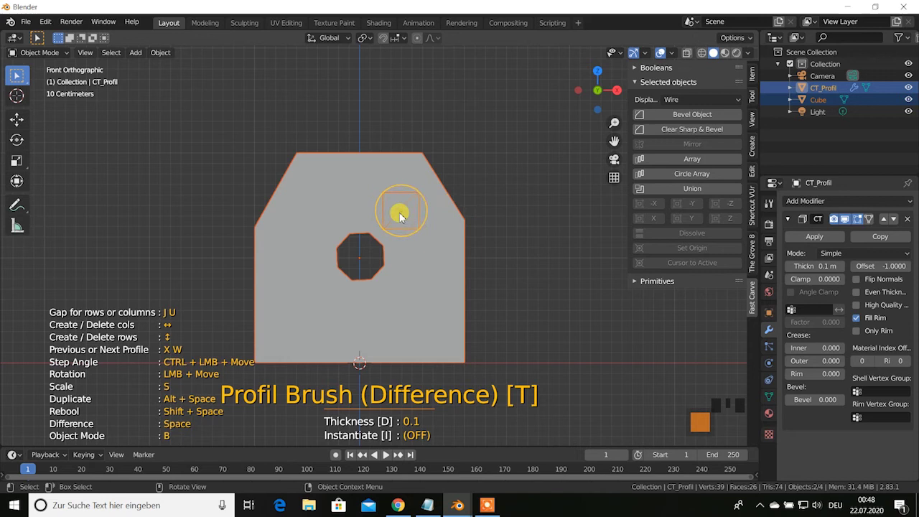
- Stamp six rectangular window cutouts into the front face around the octagonal hole
{"action": "left_click_drag", "start_coordinate": [402, 221], "coordinate": [317, 230]}
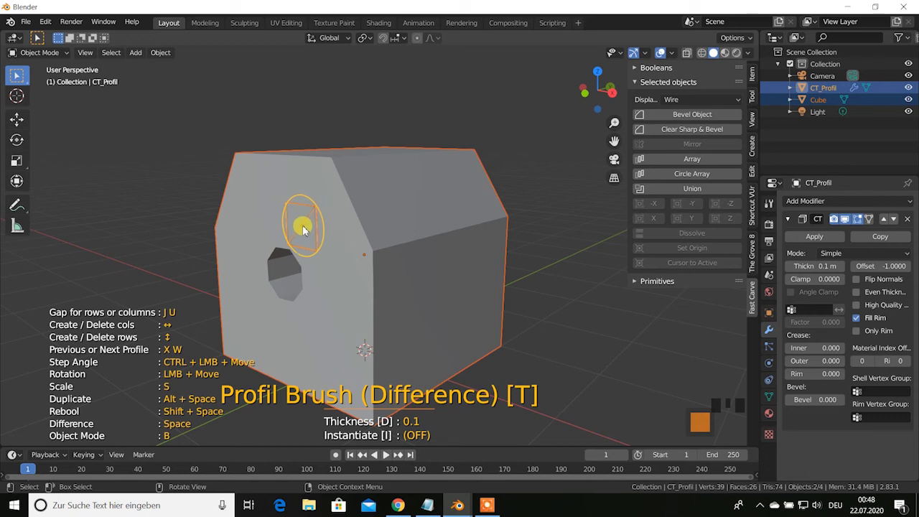
{"action": "left_click_drag", "start_coordinate": [309, 233], "coordinate": [340, 290]}
{"action": "left_click_drag", "start_coordinate": [331, 291], "coordinate": [347, 246]}
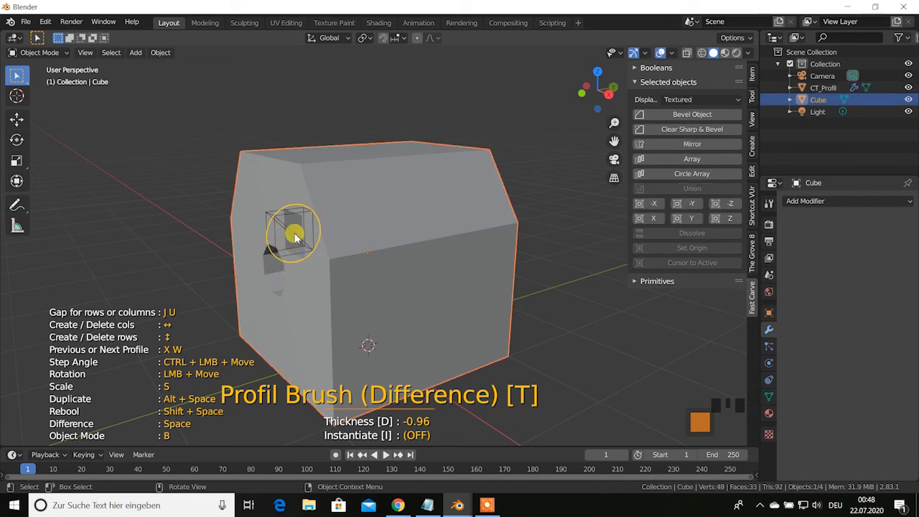
{"action": "left_click_drag", "start_coordinate": [301, 259], "coordinate": [268, 339]}
{"action": "left_click_drag", "start_coordinate": [277, 306], "coordinate": [275, 314]}
{"action": "scroll", "scroll_direction": "down", "scroll_amount": 3}
{"action": "left_click_drag", "start_coordinate": [350, 306], "coordinate": [355, 307]}
{"action": "left_click_drag", "start_coordinate": [407, 289], "coordinate": [455, 254]}
{"action": "scroll", "scroll_direction": "up", "scroll_amount": 3}
{"action": "left_click_drag", "start_coordinate": [417, 251], "coordinate": [292, 148]}
{"action": "left_click_drag", "start_coordinate": [292, 148], "coordinate": [261, 151]}
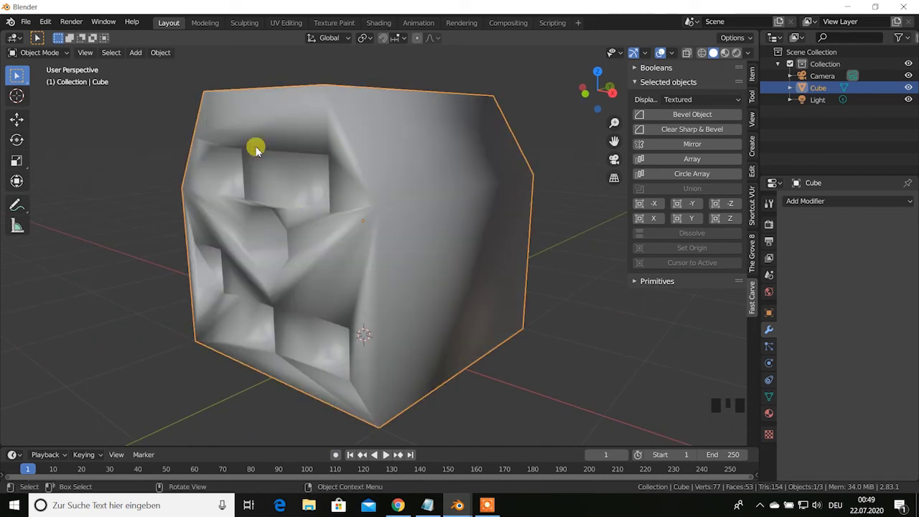
- Undo the last cut and apply Bevel Object to the carved cube with a 0.01 m width
{"action": "scroll", "scroll_direction": "down", "scroll_amount": 3}
{"action": "left_click_drag", "start_coordinate": [306, 218], "coordinate": [311, 217]}
{"action": "scroll", "scroll_direction": "up", "scroll_amount": 3}
{"action": "scroll", "scroll_direction": "down", "scroll_amount": 3}
{"action": "left_click_drag", "start_coordinate": [303, 216], "coordinate": [310, 216]}
{"action": "key", "text": "ctrl+z"}
{"action": "left_click_drag", "start_coordinate": [321, 217], "coordinate": [371, 174]}
{"action": "left_click", "coordinate": [371, 174]}
{"action": "left_click_drag", "start_coordinate": [688, 117], "coordinate": [403, 256]}
- Orbit around the bevelled cube to check the window and hole edges shade cleanly
{"action": "scroll", "scroll_direction": "up", "scroll_amount": 3}
{"action": "scroll", "scroll_direction": "down", "scroll_amount": 3}
{"action": "left_click_drag", "start_coordinate": [410, 254], "coordinate": [447, 257]}
{"action": "scroll", "scroll_direction": "up", "scroll_amount": 3}
{"action": "left_click_drag", "start_coordinate": [426, 247], "coordinate": [334, 277]}
{"action": "scroll", "scroll_direction": "up", "scroll_amount": 3}
{"action": "scroll", "scroll_direction": "down", "scroll_amount": 3}
{"action": "left_click_drag", "start_coordinate": [356, 276], "coordinate": [445, 244]}
{"action": "scroll", "scroll_direction": "up", "scroll_amount": 3}
{"action": "scroll", "scroll_direction": "down", "scroll_amount": 3}
{"action": "left_click_drag", "start_coordinate": [435, 244], "coordinate": [508, 245]}
{"action": "scroll", "scroll_direction": "down", "scroll_amount": 3}
{"action": "left_click_drag", "start_coordinate": [494, 249], "coordinate": [449, 252]}
{"action": "scroll", "scroll_direction": "up", "scroll_amount": 3}
{"action": "scroll", "scroll_direction": "down", "scroll_amount": 3}
{"action": "scroll", "scroll_direction": "down", "scroll_amount": 3}
{"action": "left_click_drag", "start_coordinate": [450, 242], "coordinate": [453, 242]}
{"action": "scroll", "scroll_direction": "down", "scroll_amount": 3}
{"action": "scroll", "scroll_direction": "up", "scroll_amount": 3}
{"action": "scroll", "scroll_direction": "down", "scroll_amount": 3}
{"action": "left_click_drag", "start_coordinate": [496, 248], "coordinate": [448, 253]}
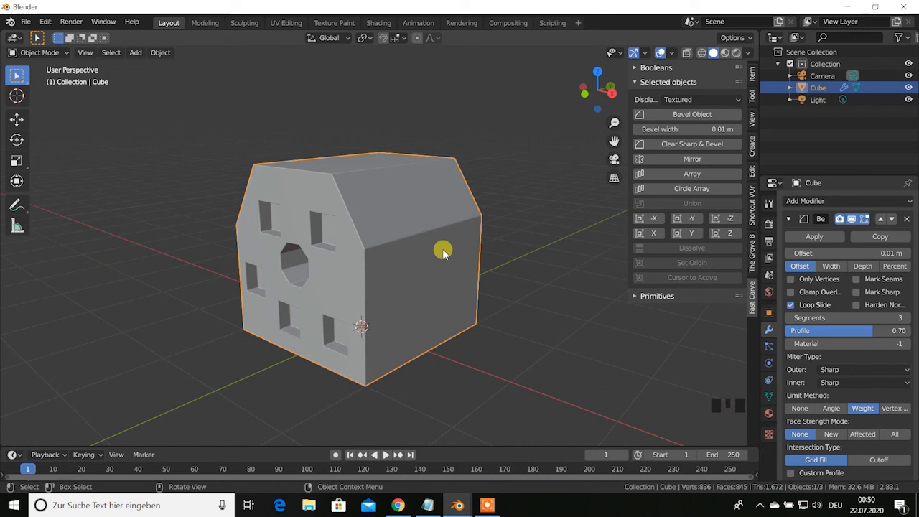
{"action": "scroll", "scroll_direction": "up", "scroll_amount": 3}
{"action": "scroll", "scroll_direction": "down", "scroll_amount": 3}
{"action": "left_click_drag", "start_coordinate": [472, 247], "coordinate": [409, 254]}
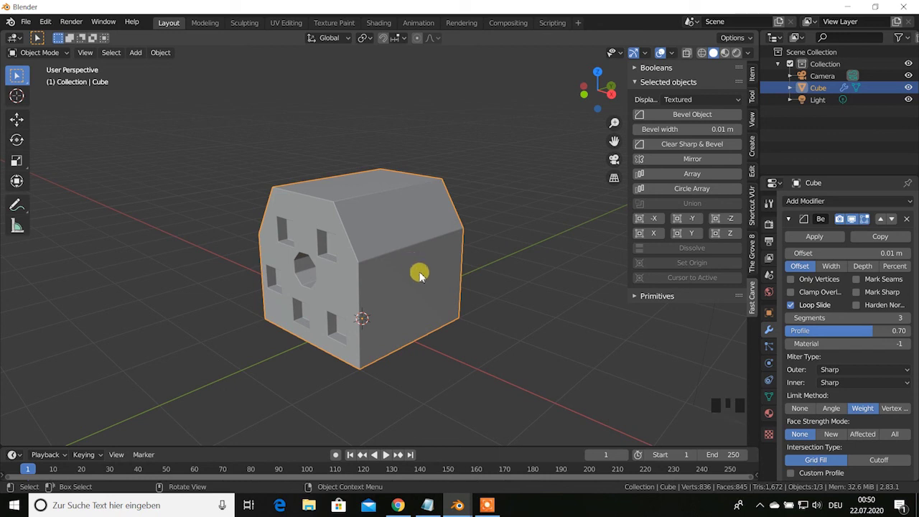